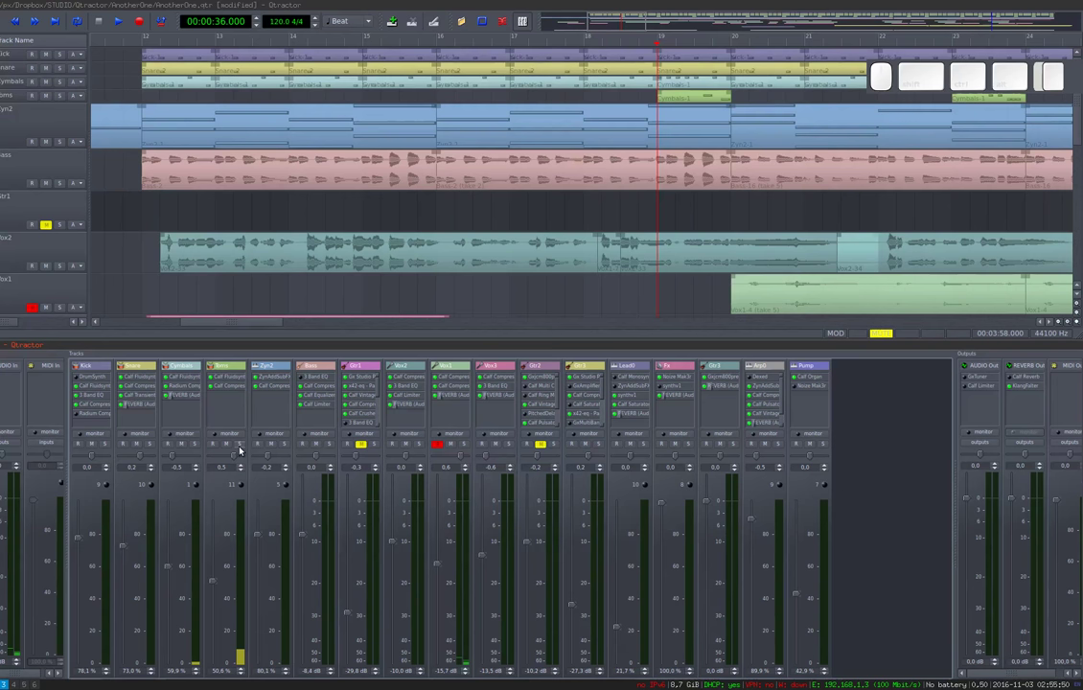
Step: Start song playback from the play-head at bar 19 so the mixer meters show levels
key(space)
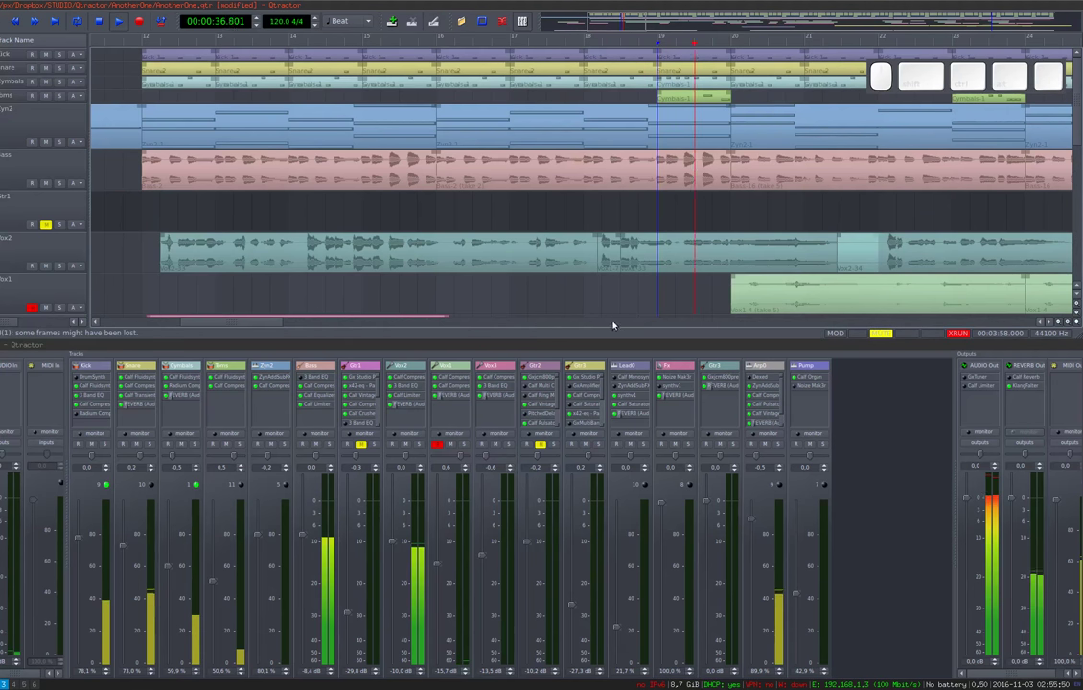